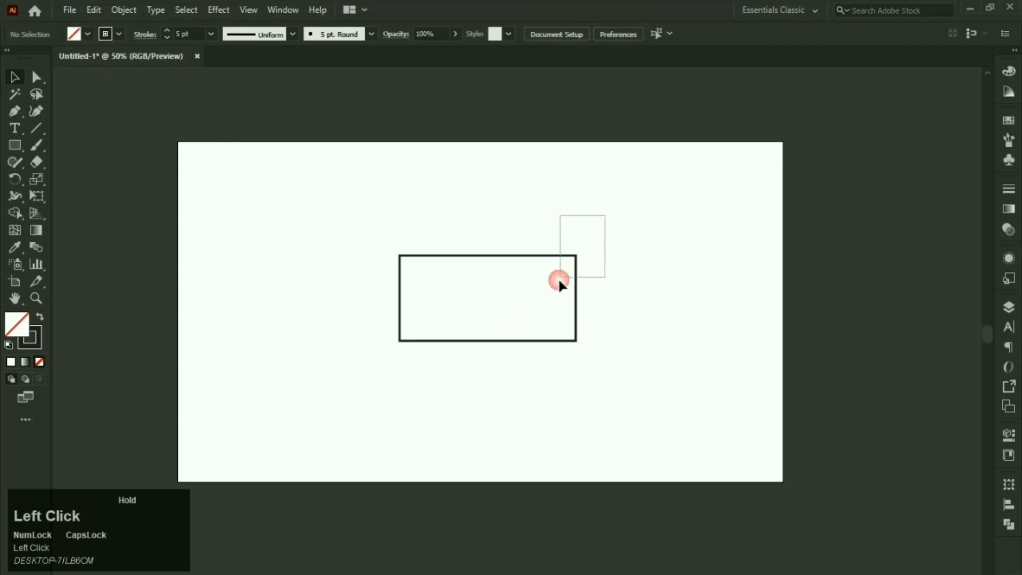
- Round the rectangle's corners to maximum radius, making a pill shape
left_click_drag(421, 267, 421, 190)
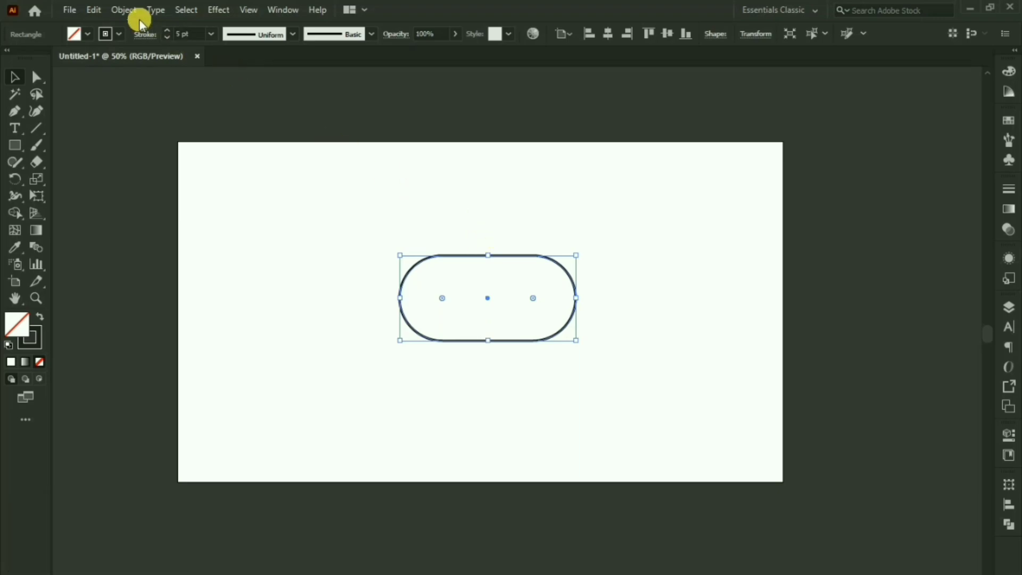
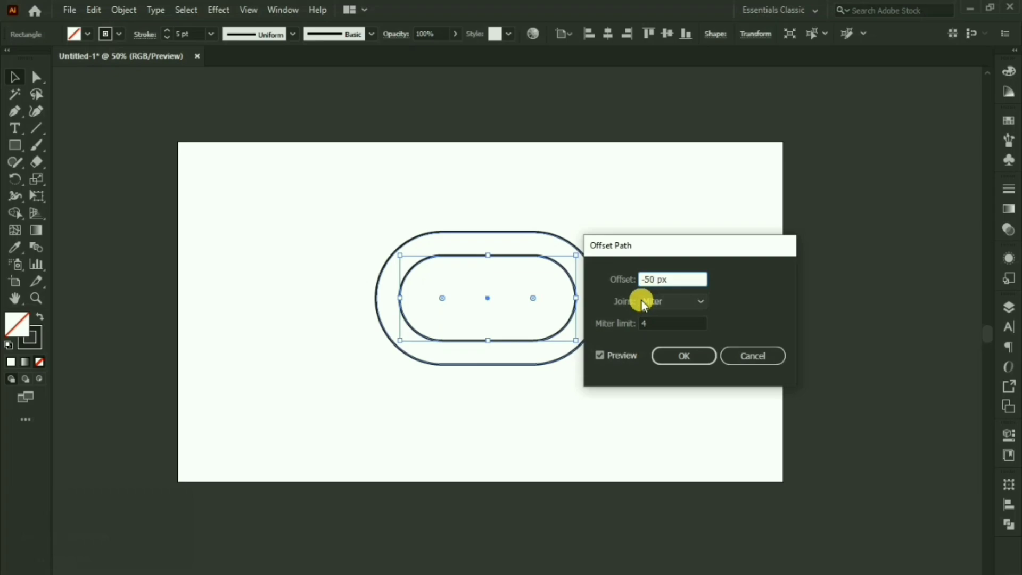
- Preview the Offset Path at -50 px, showing a smaller pill inside the original
left_click(627, 359)
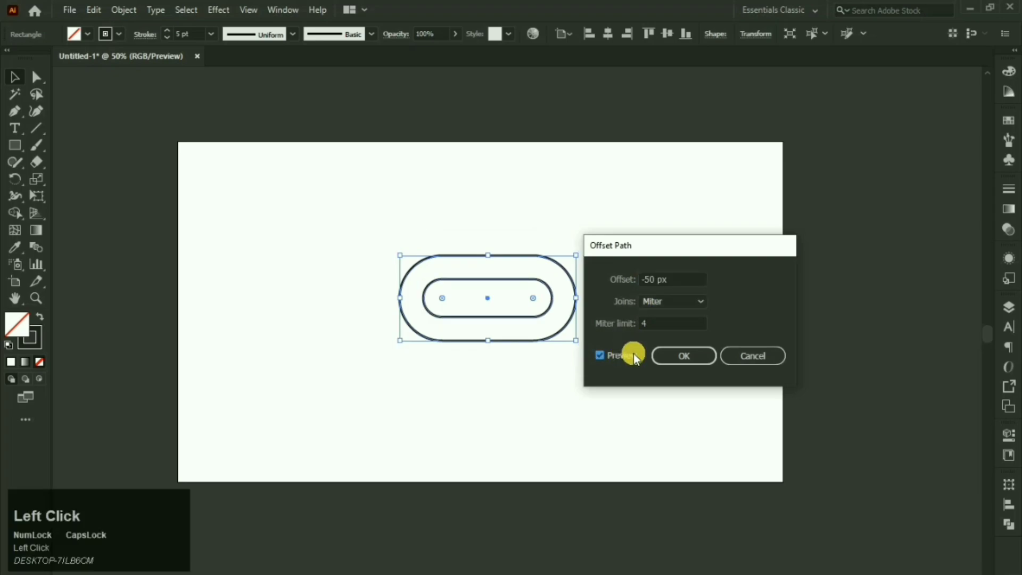
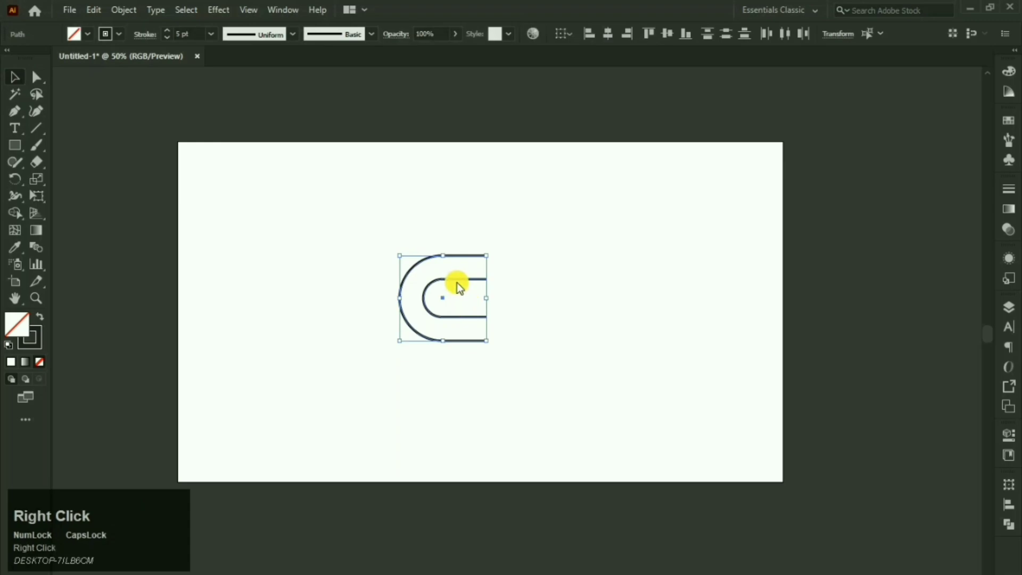
- Group the nested C-shaped curves and choose to reflect the group as a mirrored copy
left_click(493, 376)
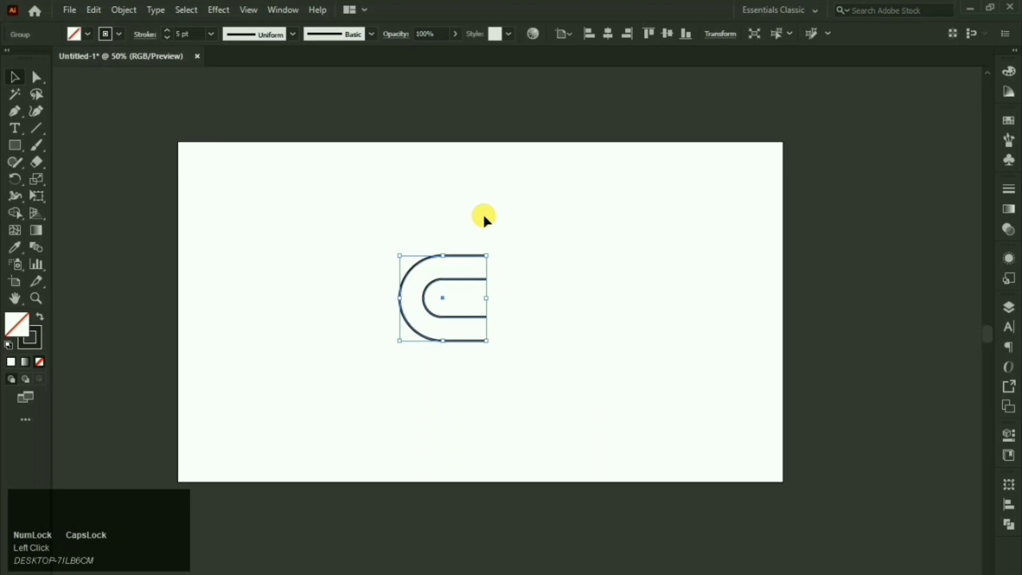
left_click(496, 219)
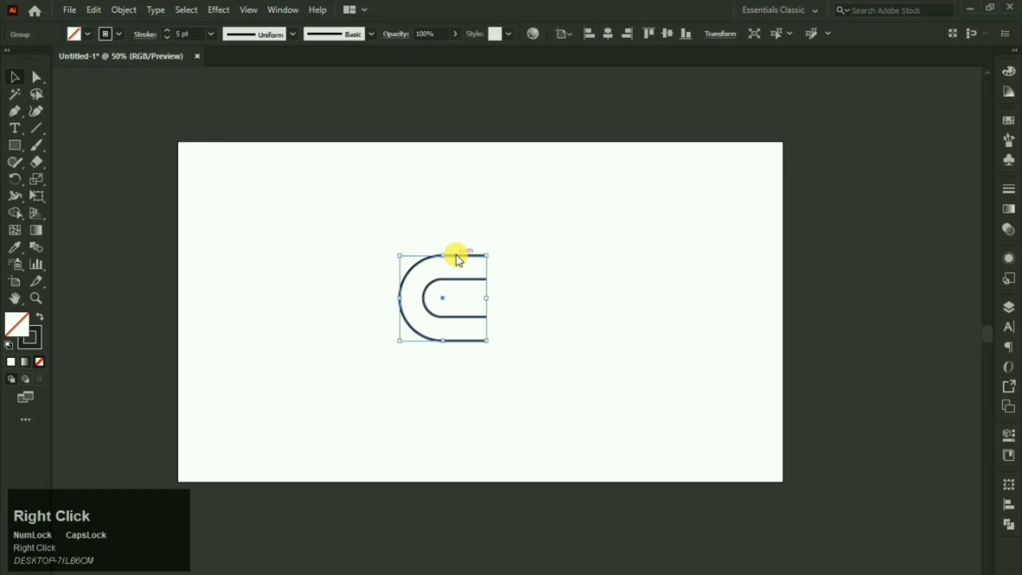
left_click(509, 421)
left_click(558, 420)
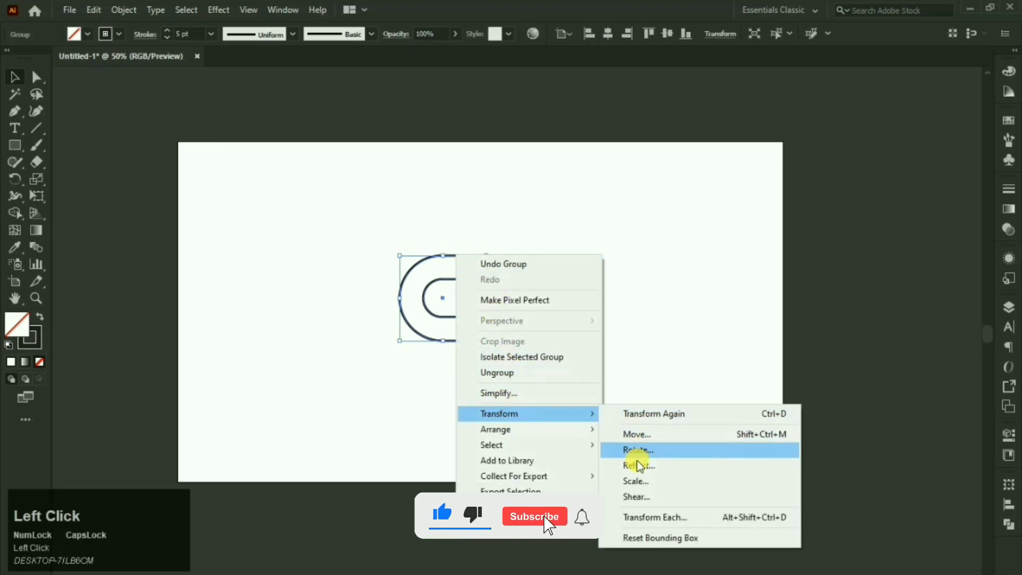
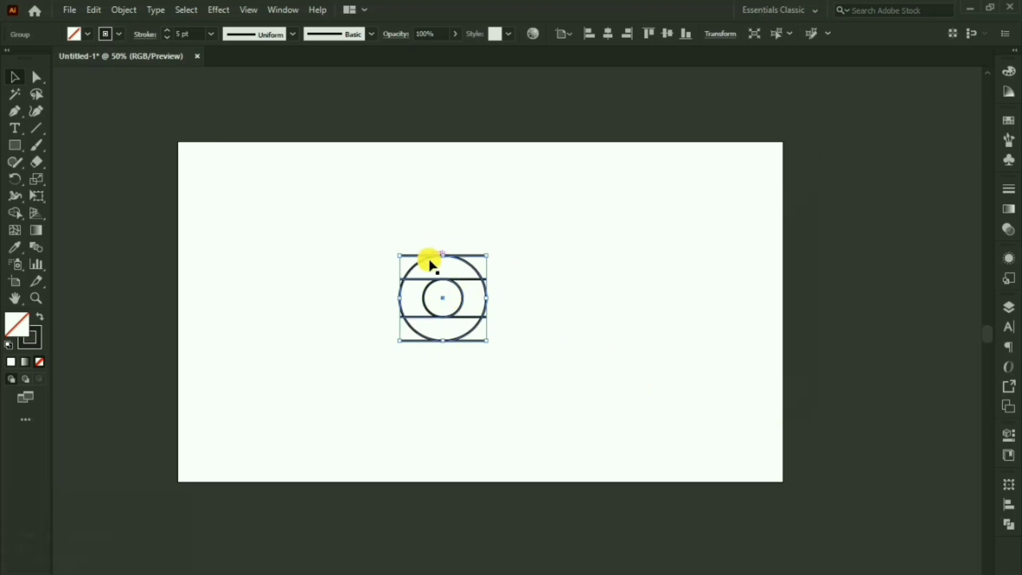
- Slide the mirrored copy left so the two link ends overlap as crossing rings
left_click_drag(469, 299, 441, 299)
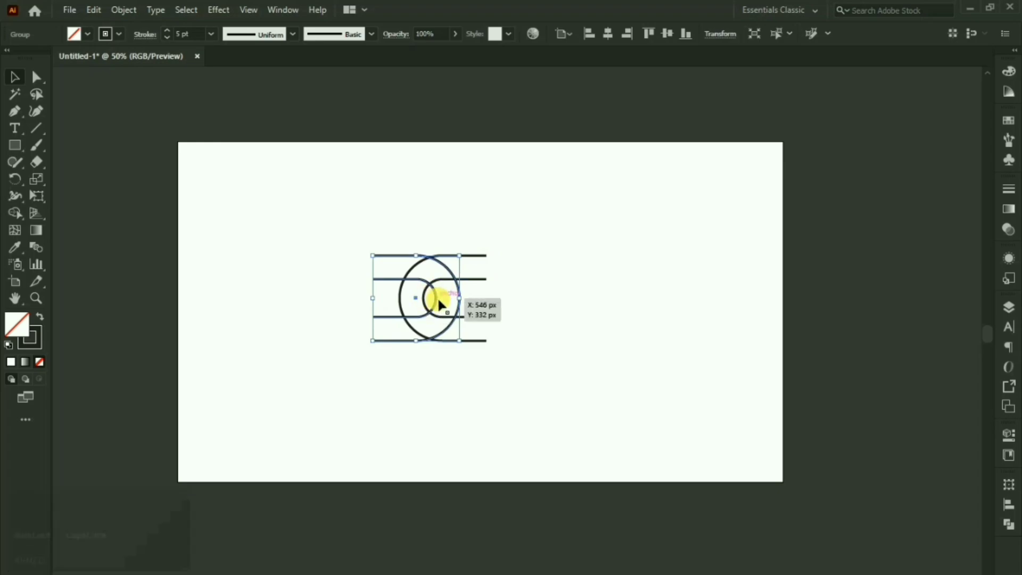
key("ctrl+shift+z")
key("Right")
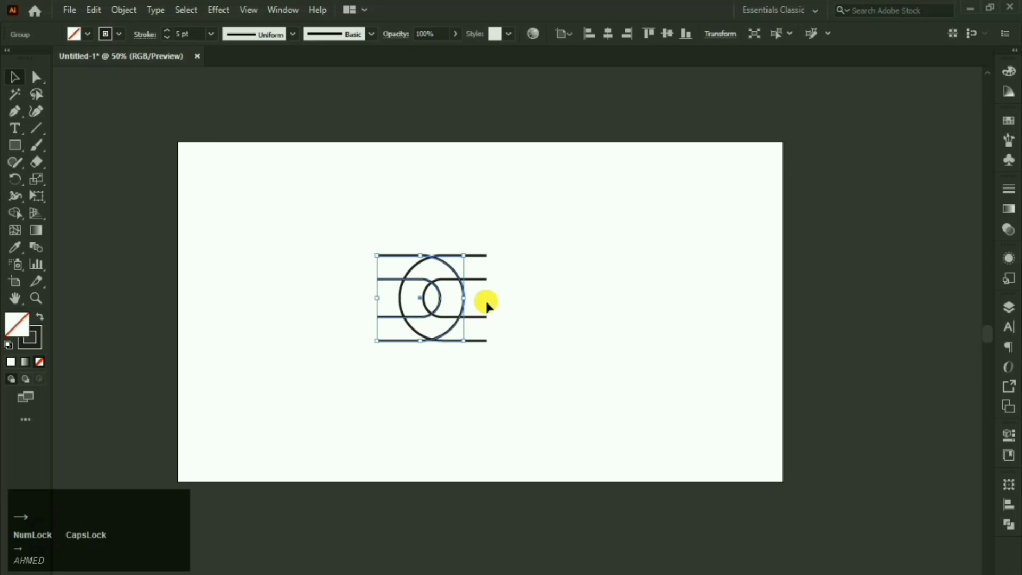
- Select both overlapping link halves and switch to the Shape Builder tool
left_click(510, 281)
left_click_drag(491, 292, 439, 217)
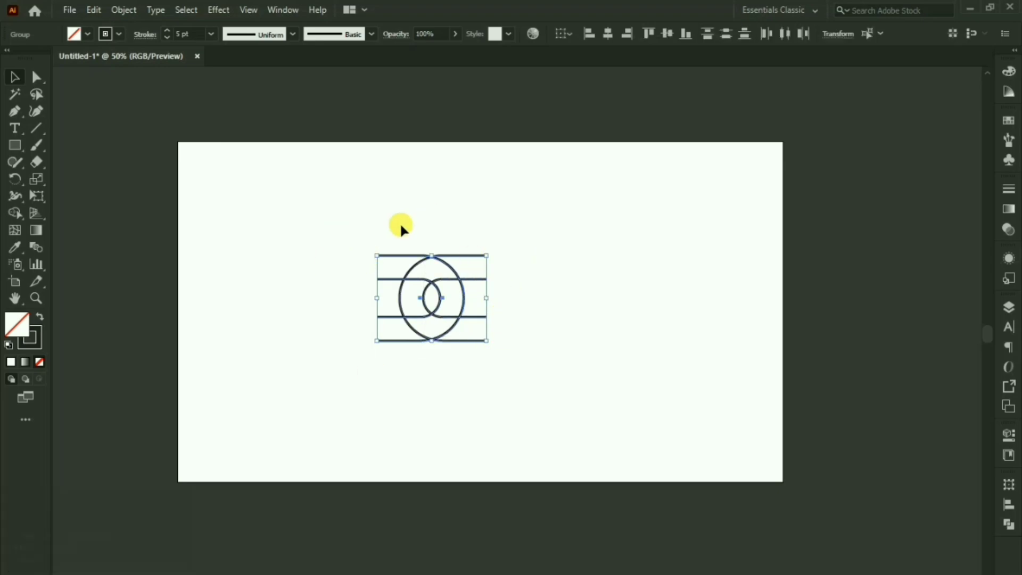
left_click(21, 215)
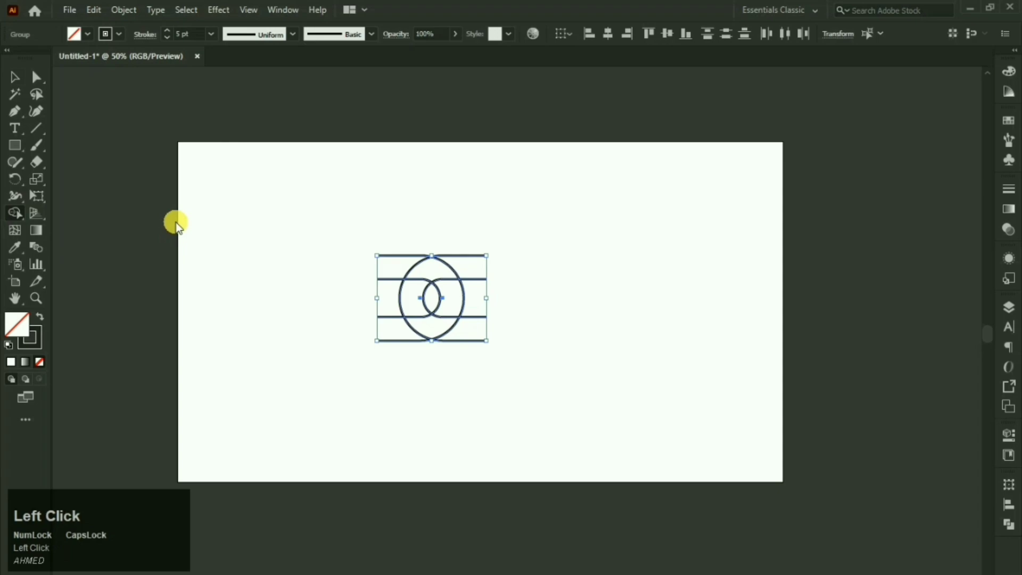
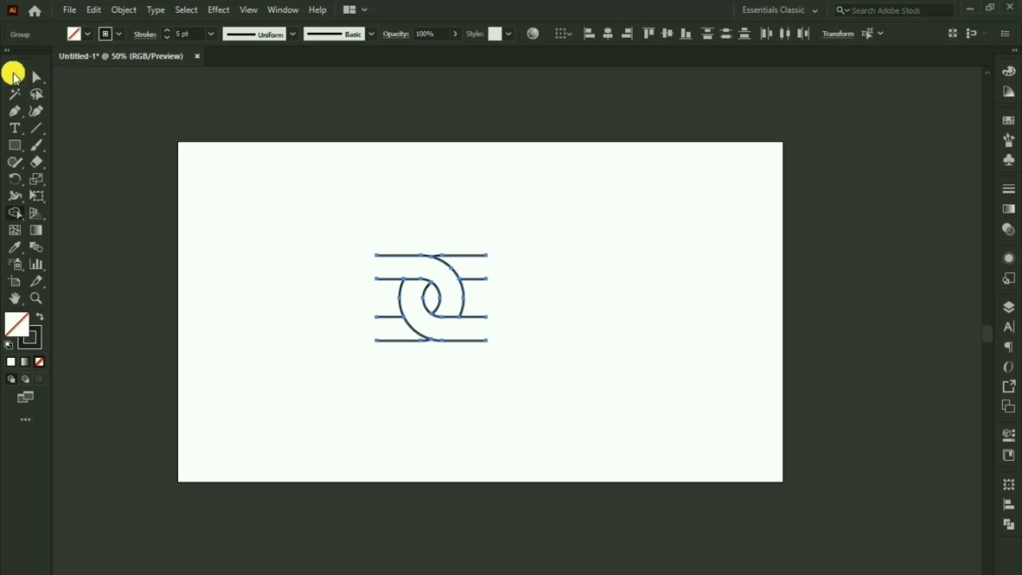
- Return to the Selection tool and deselect the trimmed interlocking chain tile
left_click(18, 78)
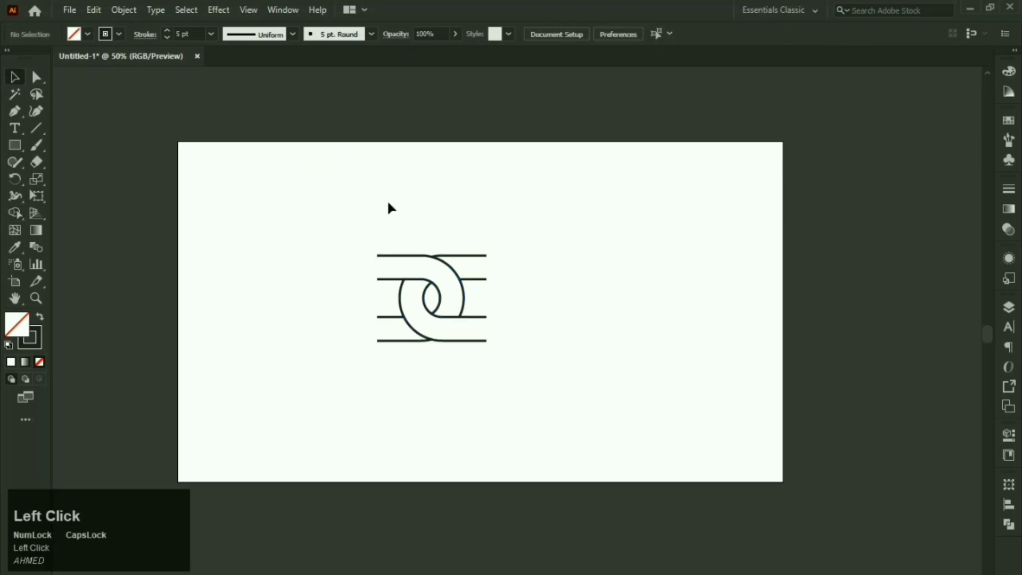
scroll("up", 3)
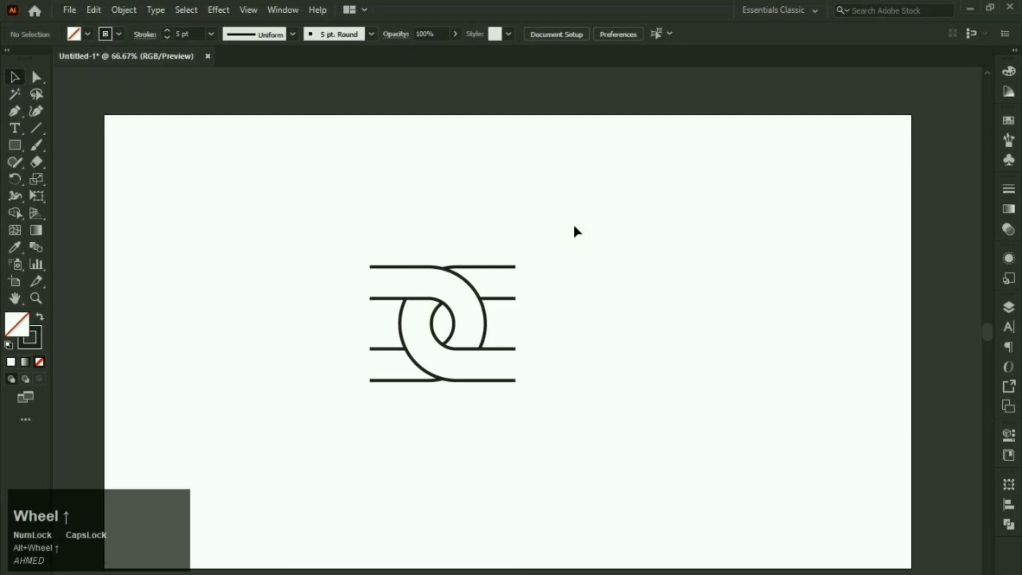
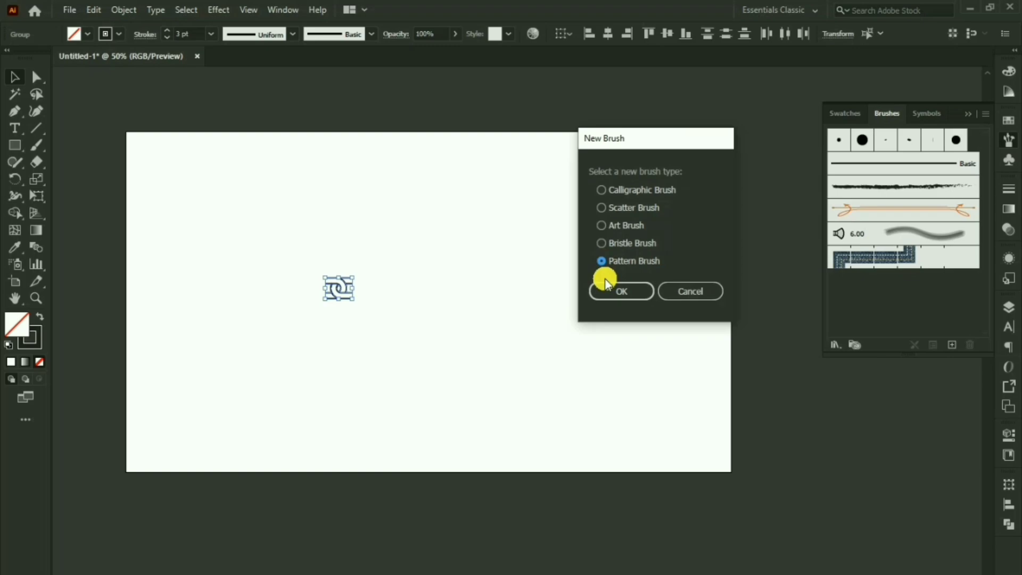
- Define the tile as Pattern Brush 1 with auto-sliced corner tiles
left_click(613, 300)
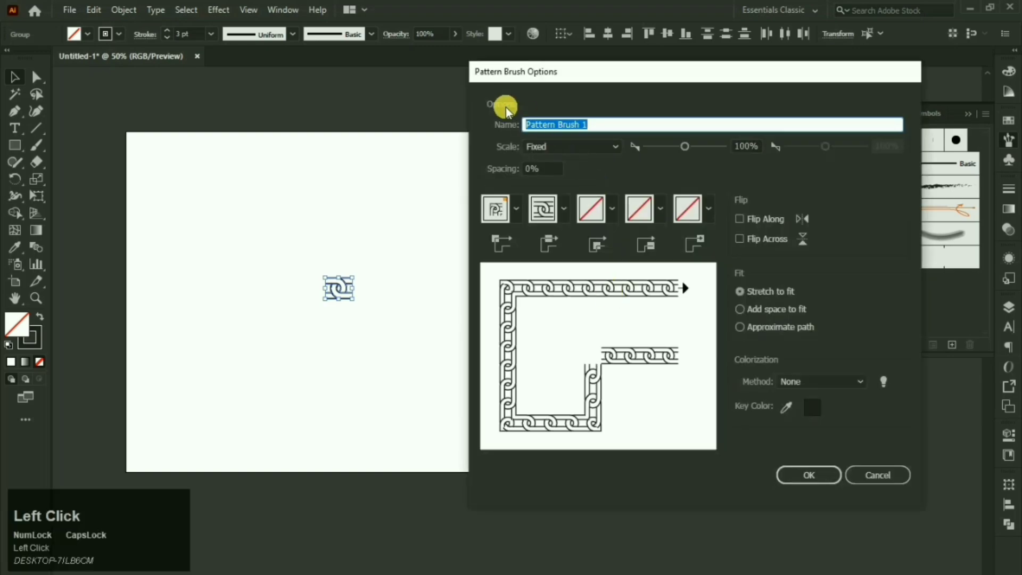
double_click(522, 220)
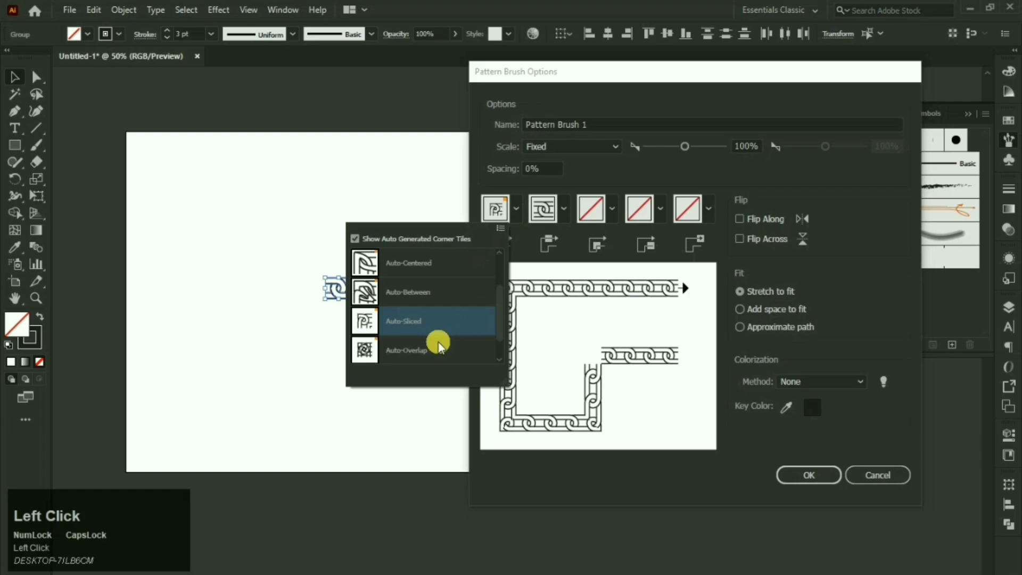
left_click(425, 325)
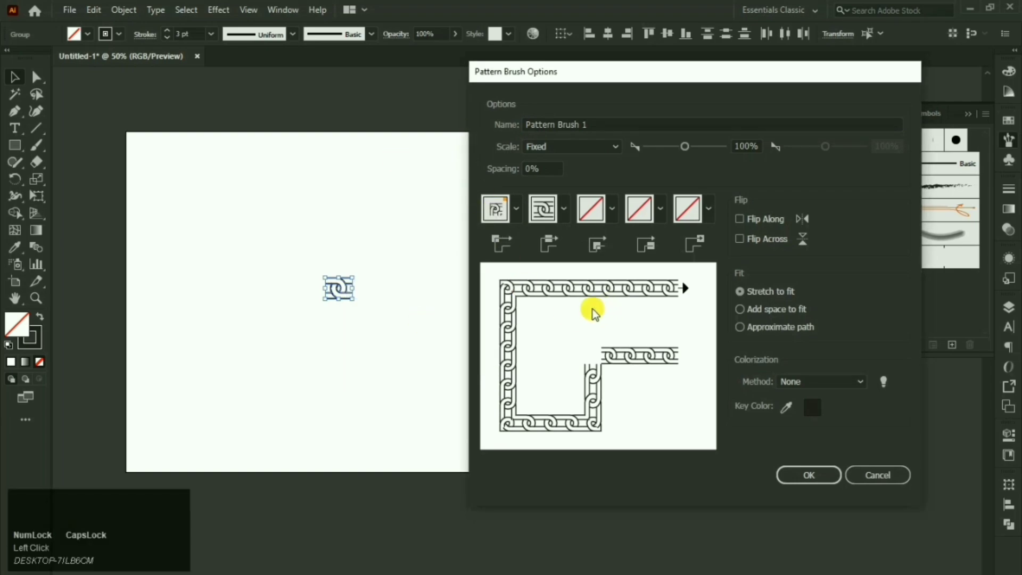
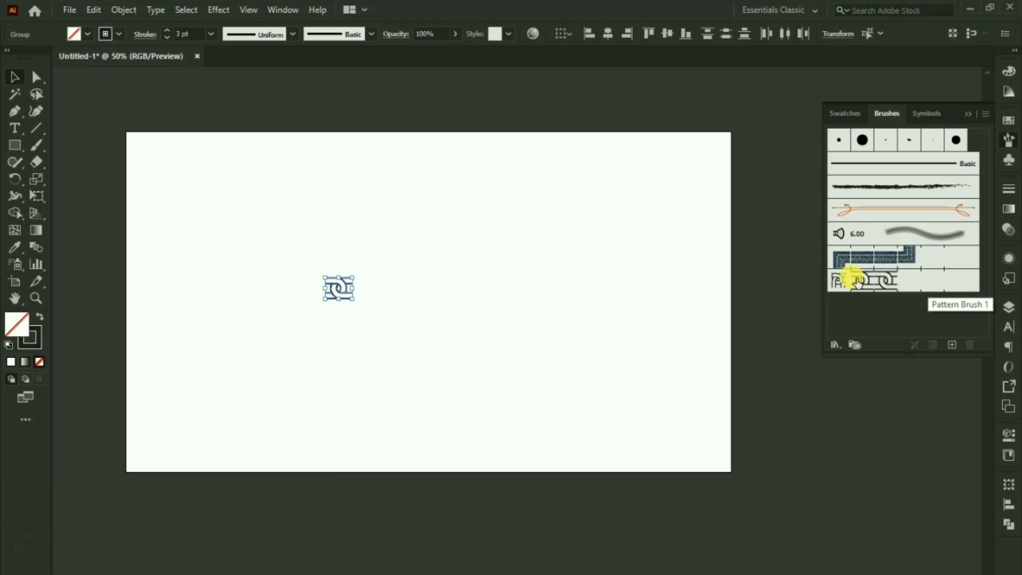
- Pick the new chain pattern brush and paint curved chain strokes on the artboard
left_click(610, 263)
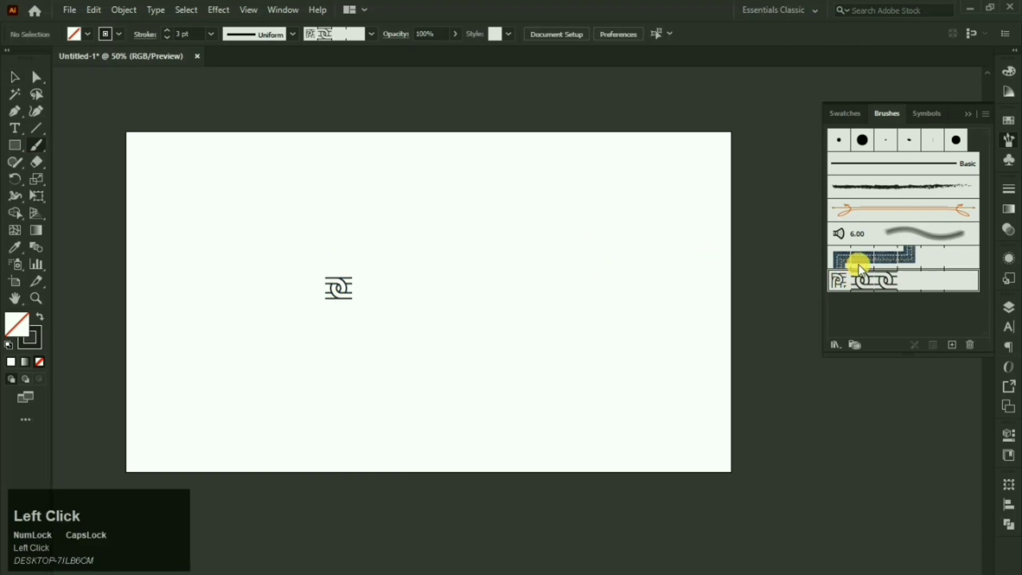
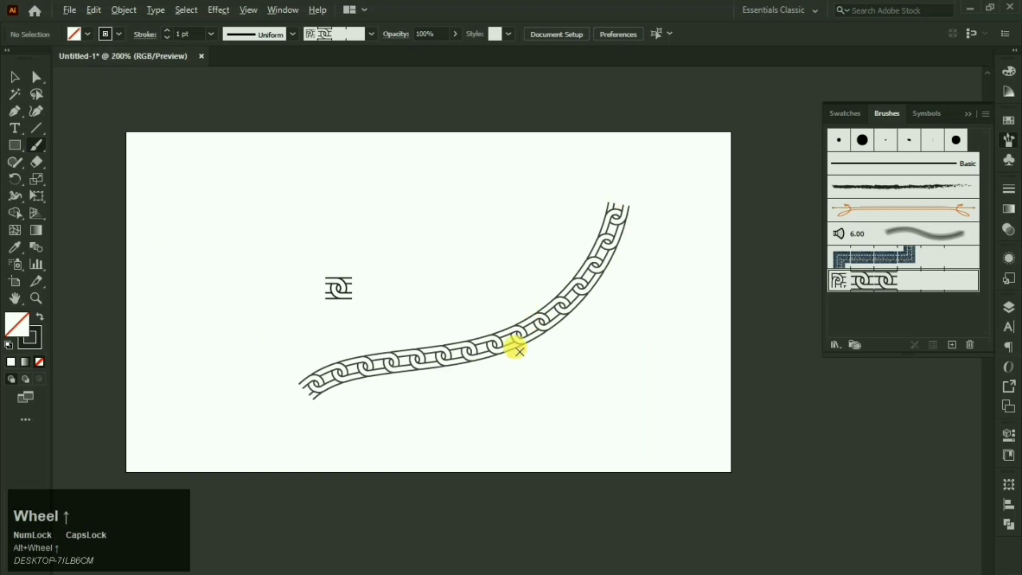
scroll("down", 3)
key("space")
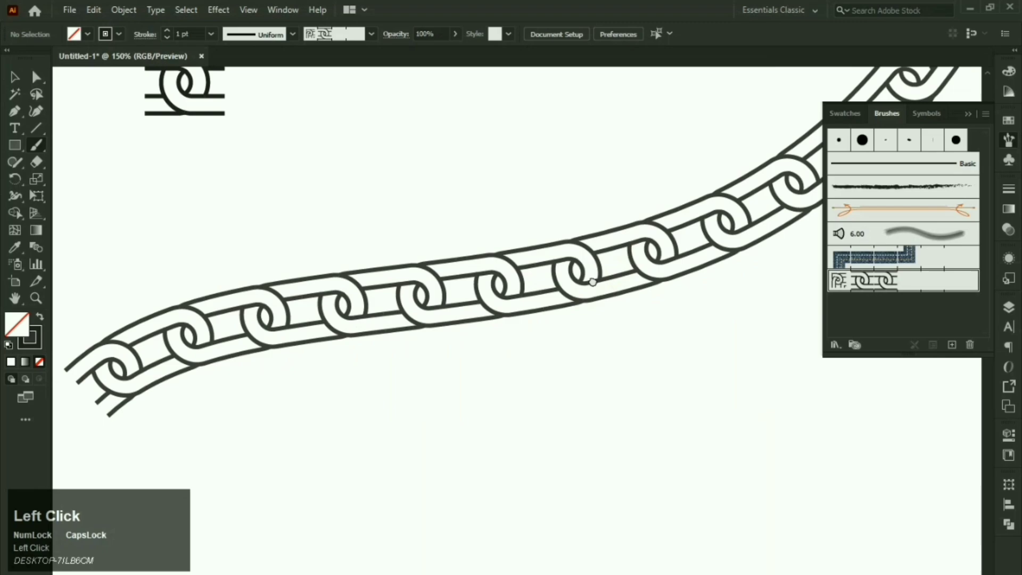
scroll("down", 3)
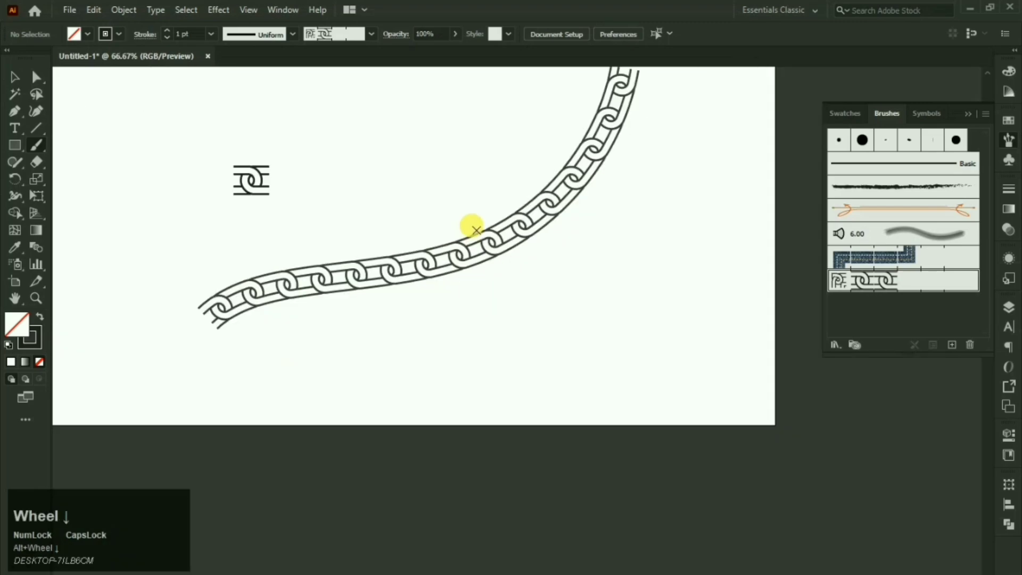
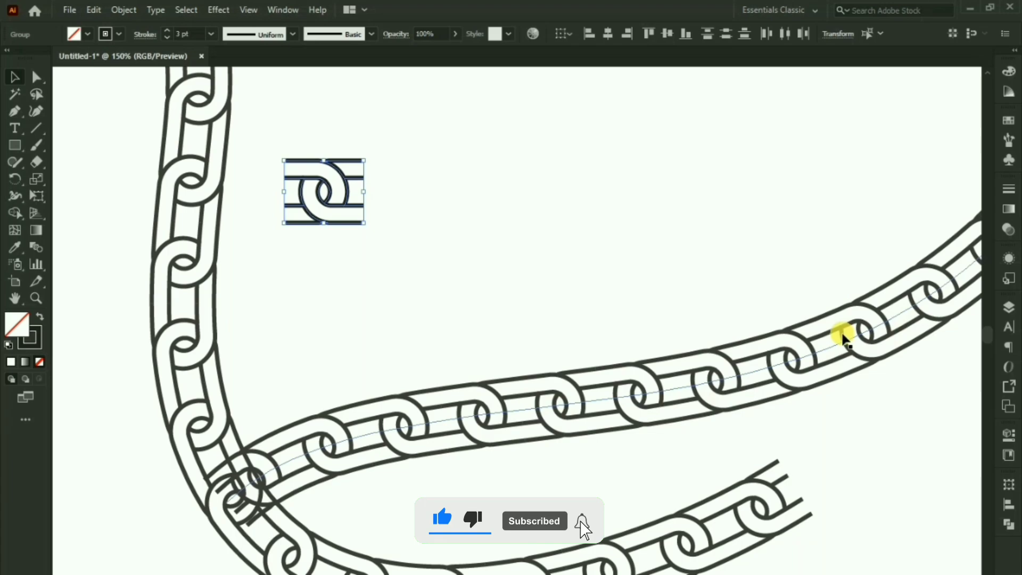
- Select and clear the painted chain strokes, leaving only the chain tile
double_click(628, 273)
scroll("up", 3)
scroll("down", 3)
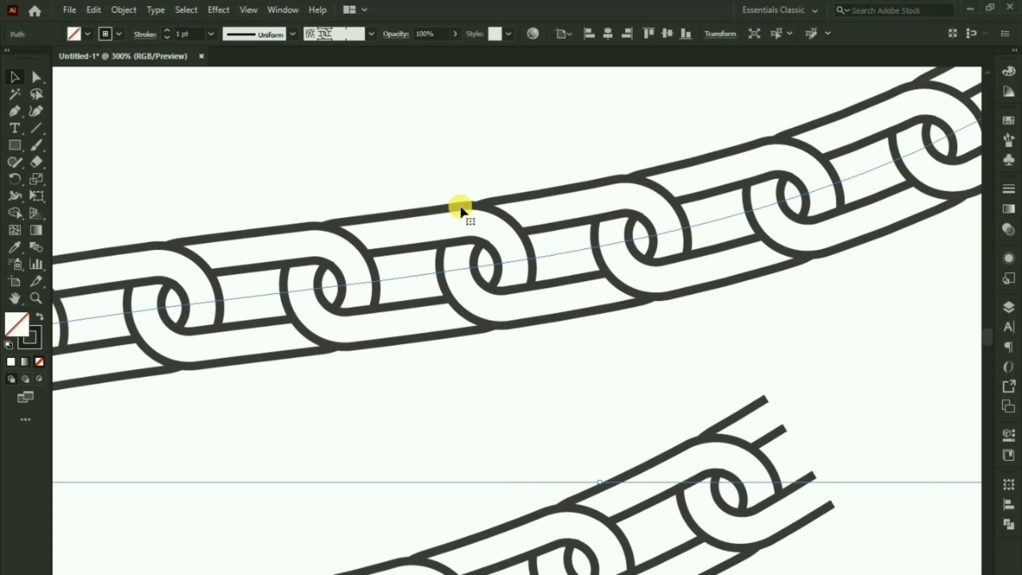
scroll("down", 3)
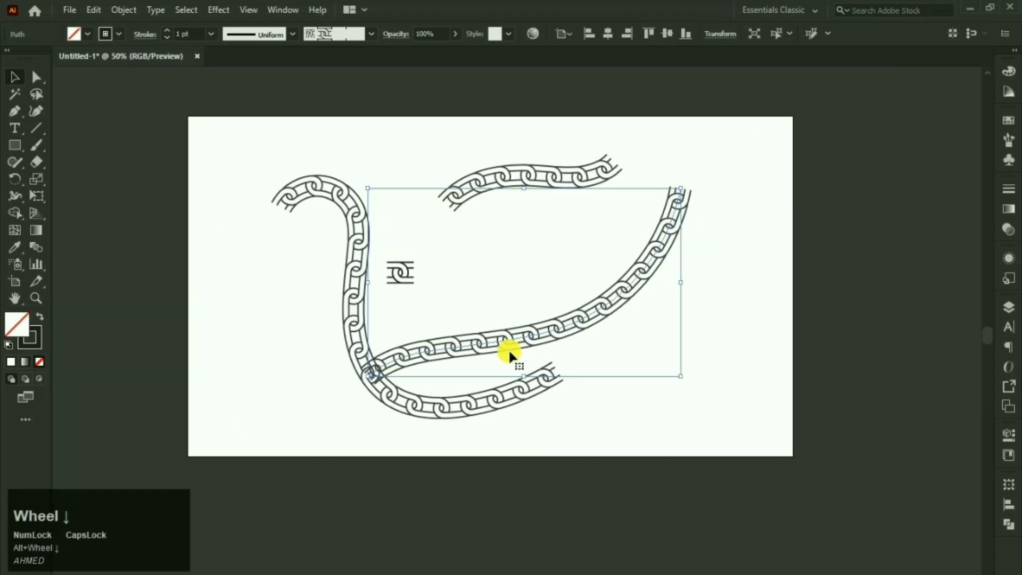
left_click(517, 174)
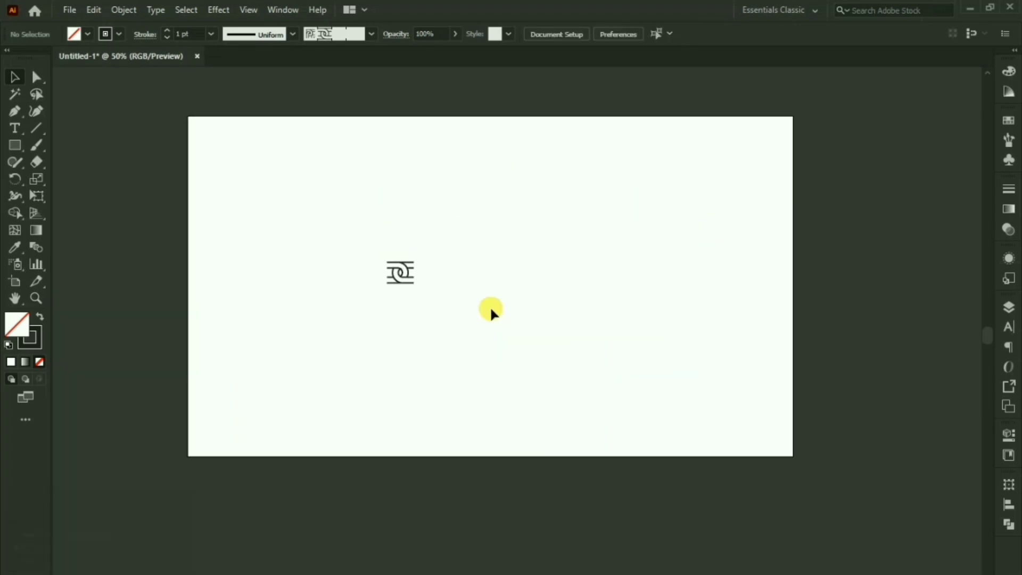
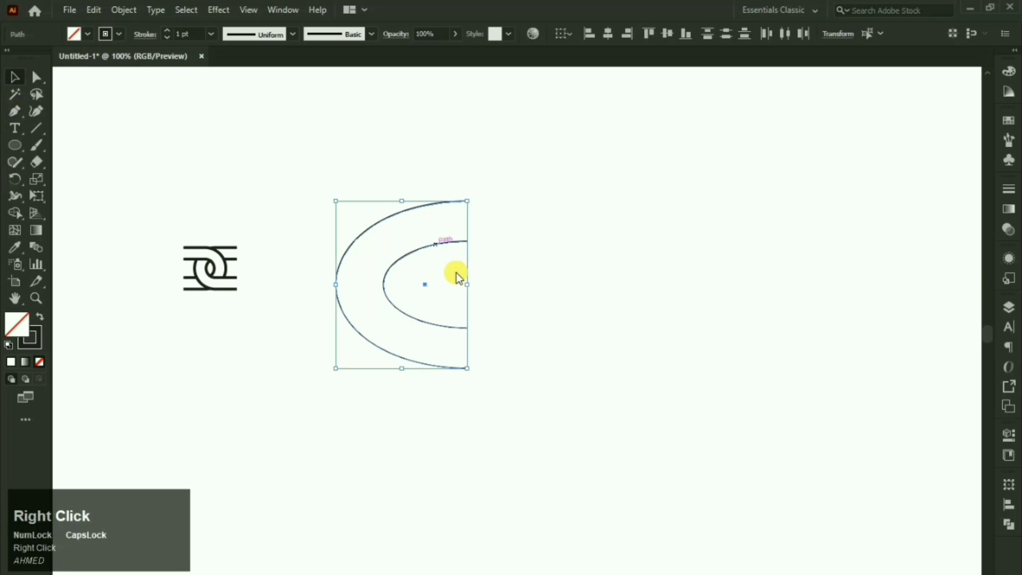
- Place a reflected copy of the upright arcs overlapping the first to form crossing loops
left_click_drag(490, 457, 413, 280)
key("Left")
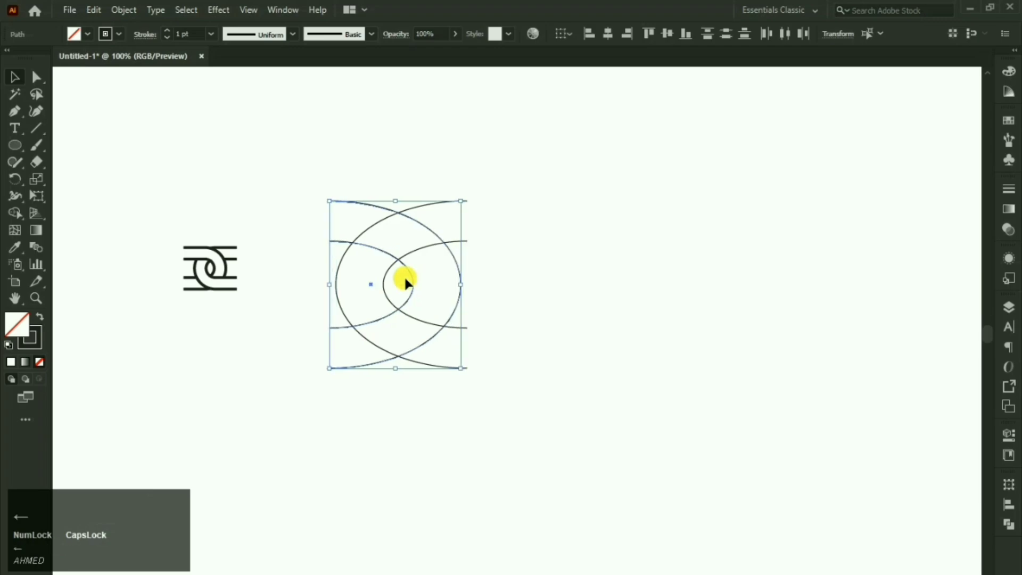
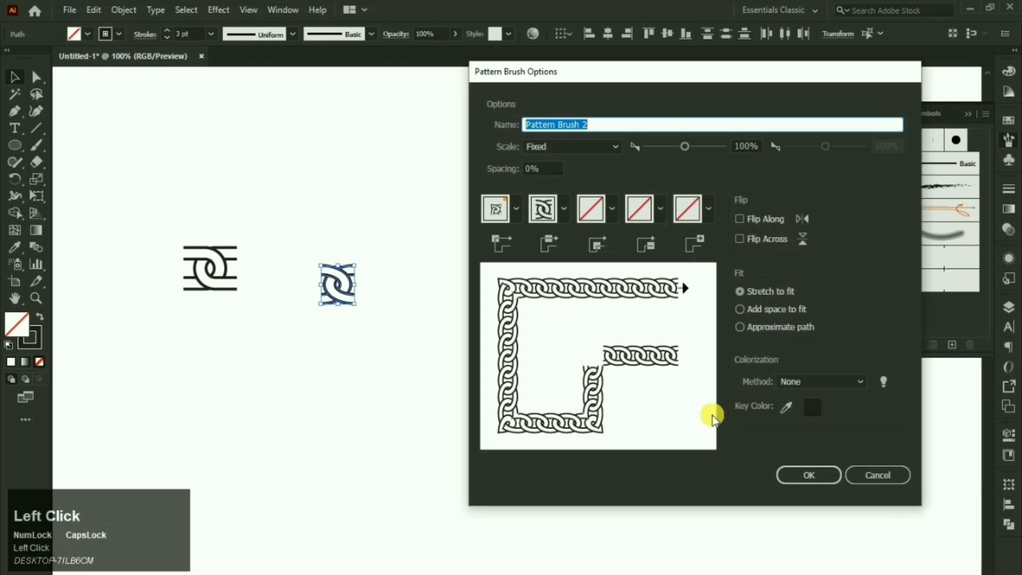
- Confirm creating Pattern Brush 2 from the upright link tile
left_click(795, 386)
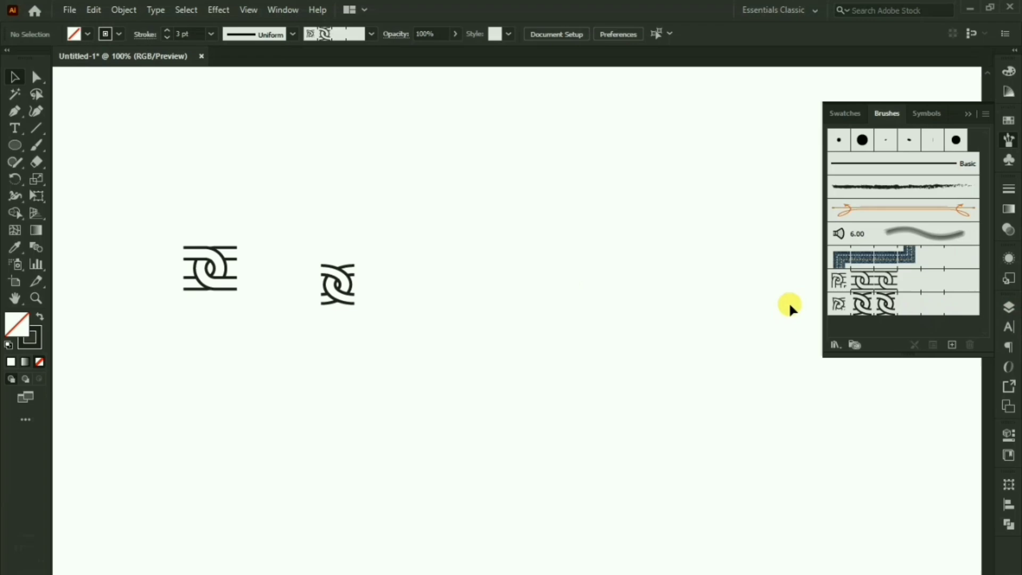
- Move the first chain tile aside and make Pattern Brush 2 the current brush
left_click(521, 269)
scroll("down", 3)
left_click(353, 245)
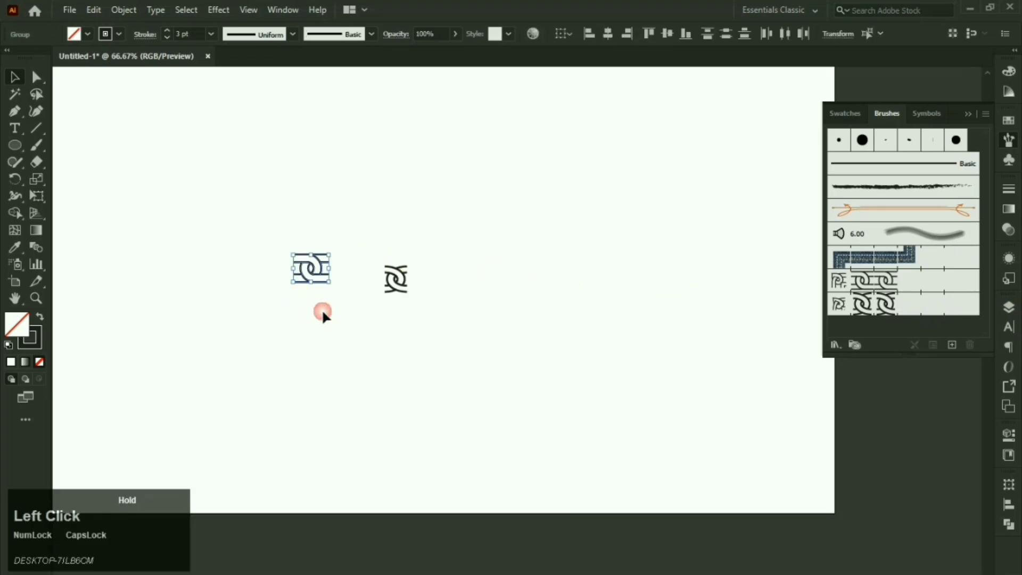
left_click_drag(372, 250, 466, 252)
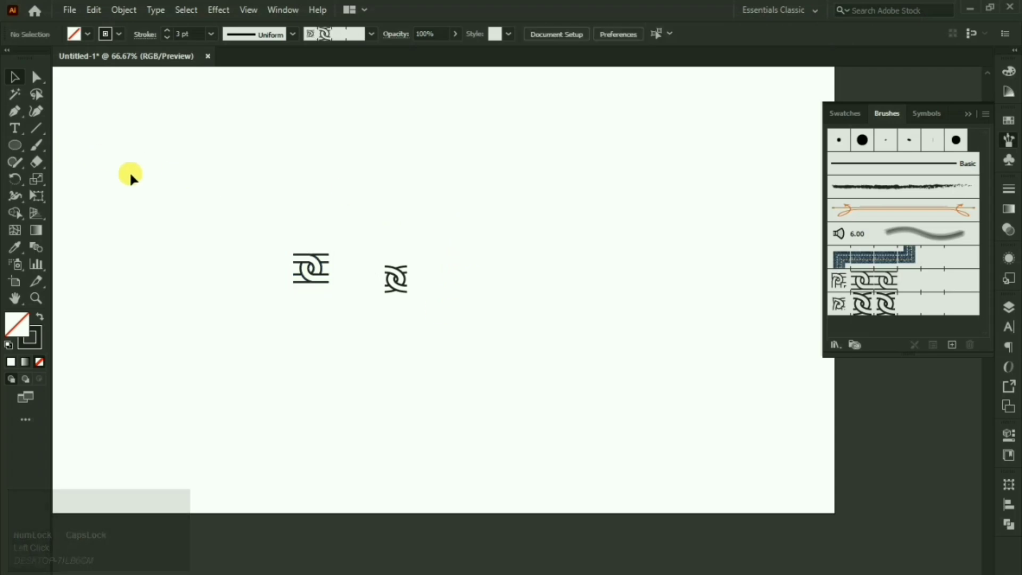
left_click(43, 150)
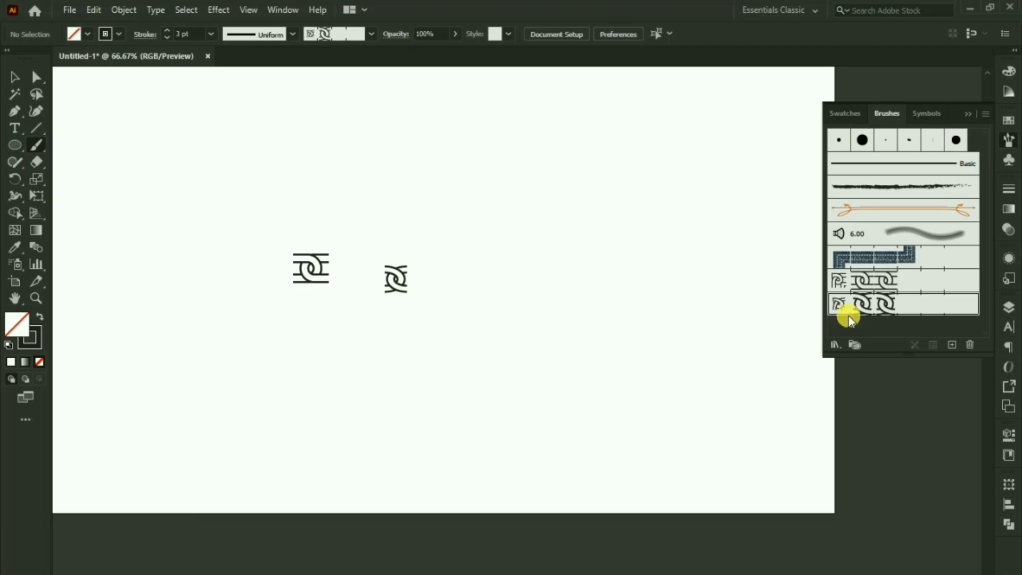